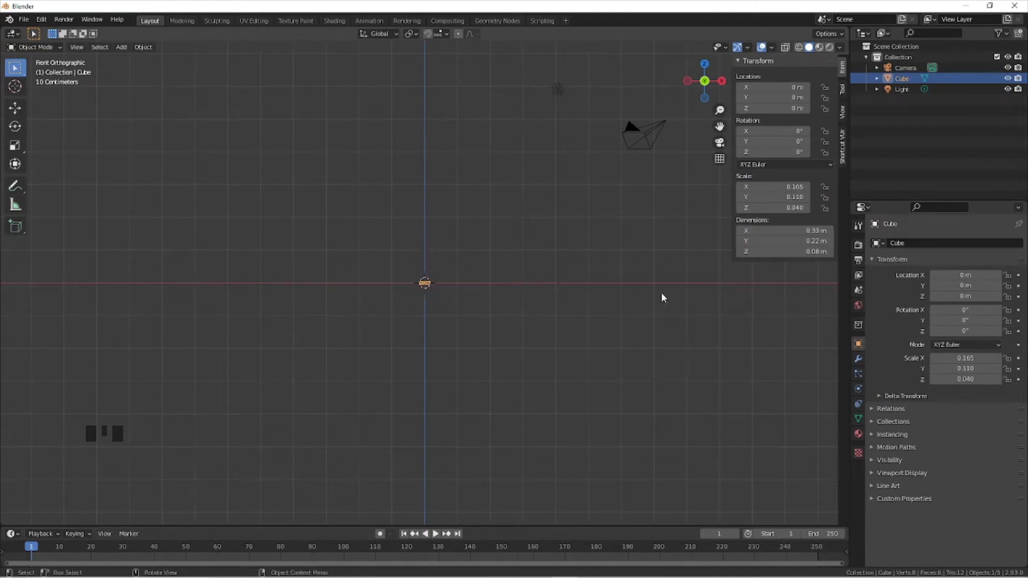
- In front view, move the scaled box up along Z so it rests on the grid floor
left_click_drag(440, 261, 441, 308)
key("KP_Decimal")
left_click_drag(324, 294, 304, 277)
key("KP_1")
scroll("up", 3)
left_click_drag(435, 282, 18, 106)
left_click_drag(18, 106, 430, 243)
left_click_drag(289, 216, 293, 211)
key("KP_1")
scroll("up", 3)
key("g")
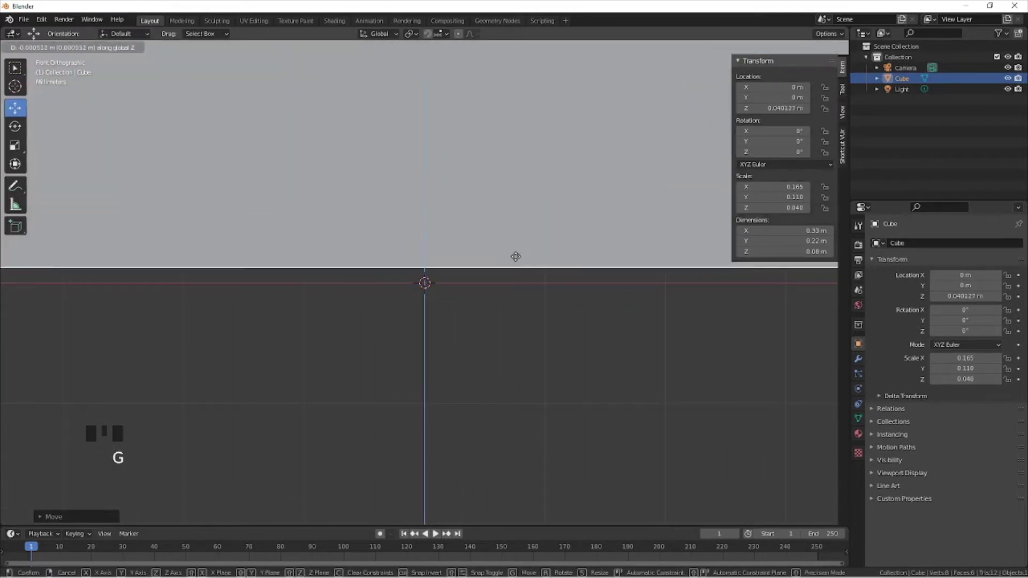
scroll("down", 3)
left_click_drag(453, 238, 389, 251)
scroll("up", 3)
- Duplicate the box and slide the copy along X to sit right beside the original
left_click_drag(492, 254, 530, 306)
key("shift+d")
left_click_drag(593, 244, 460, 244)
left_click(461, 243)
left_click_drag(373, 267, 473, 302)
left_click(473, 302)
scroll("up", 3)
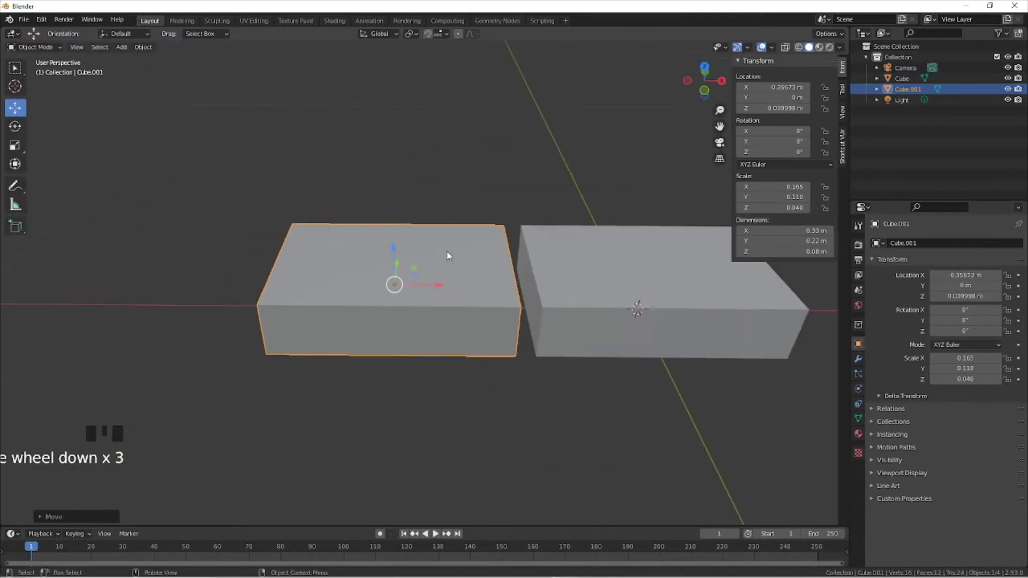
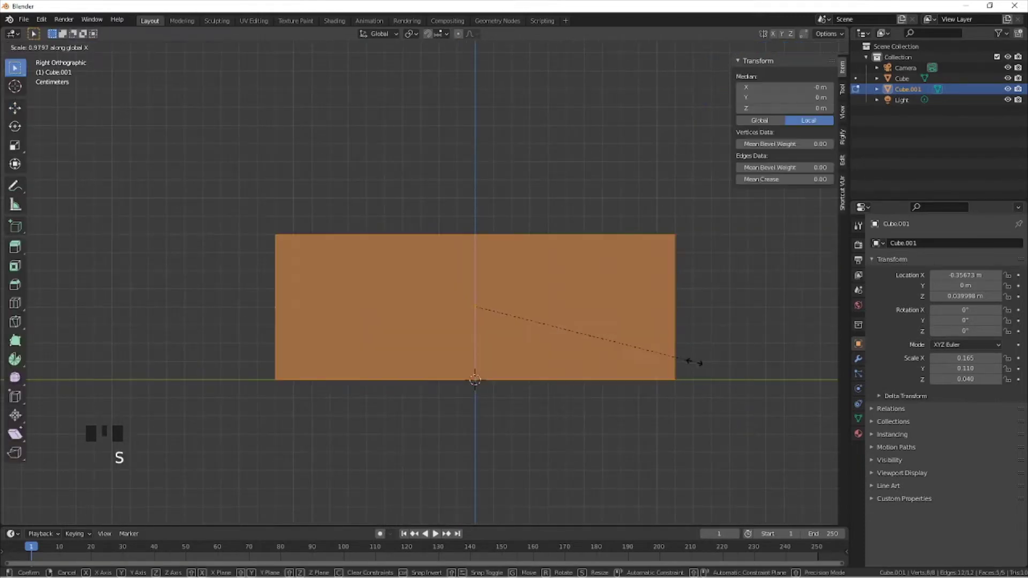
- Scale the box along the vertical axis to make it flatter
key("s")
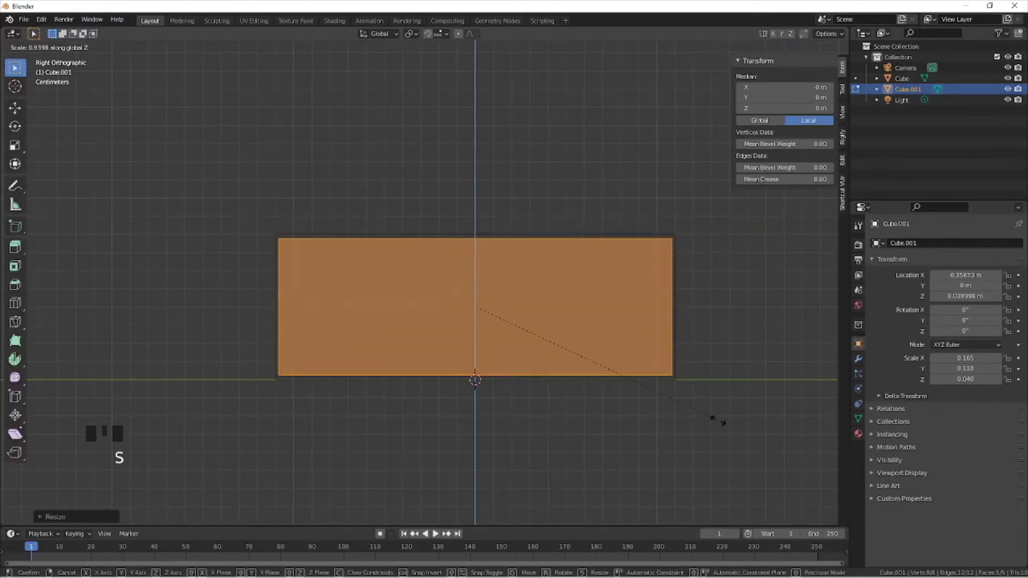
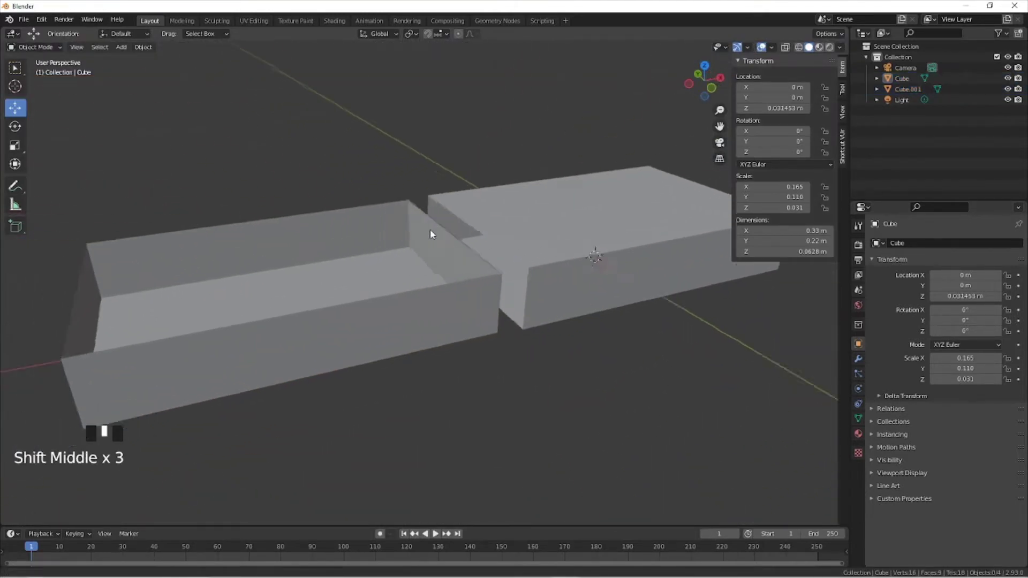
- Add a new cube and scale it into a thin, long rod placed beside the boxes
scroll("down", 3)
key("KP_1")
key("shift+a")
scroll("down", 3)
key("s")
key("s")
key("s")
key("s")
scroll("up", 3)
left_click_drag(624, 330, 650, 359)
left_click(650, 360)
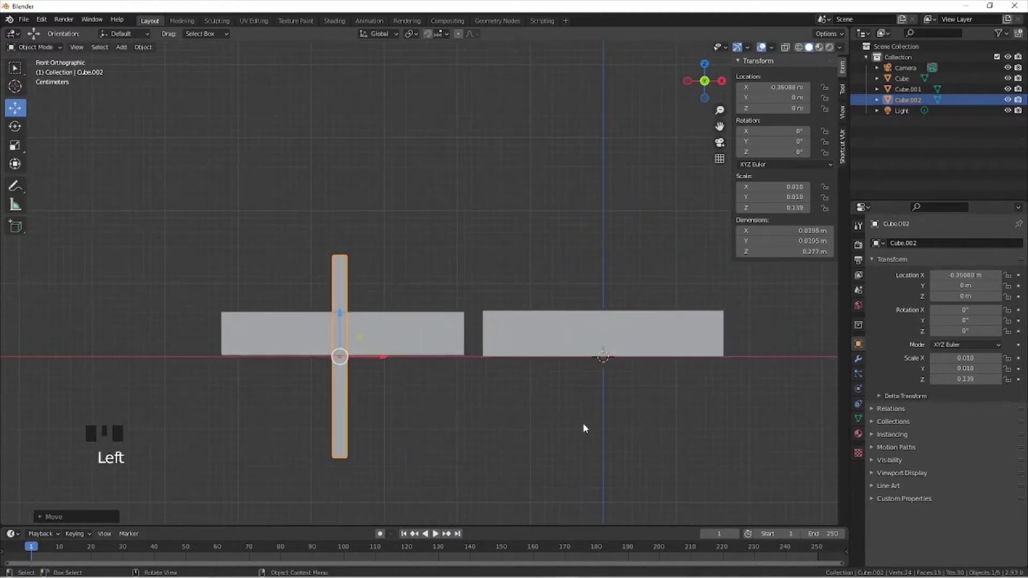
- Rotate the rod 90° on Y so it lies flat along the drawer and raise it slightly
key("s")
key("r")
middle_click(352, 288)
scroll("up", 3)
left_click(319, 333)
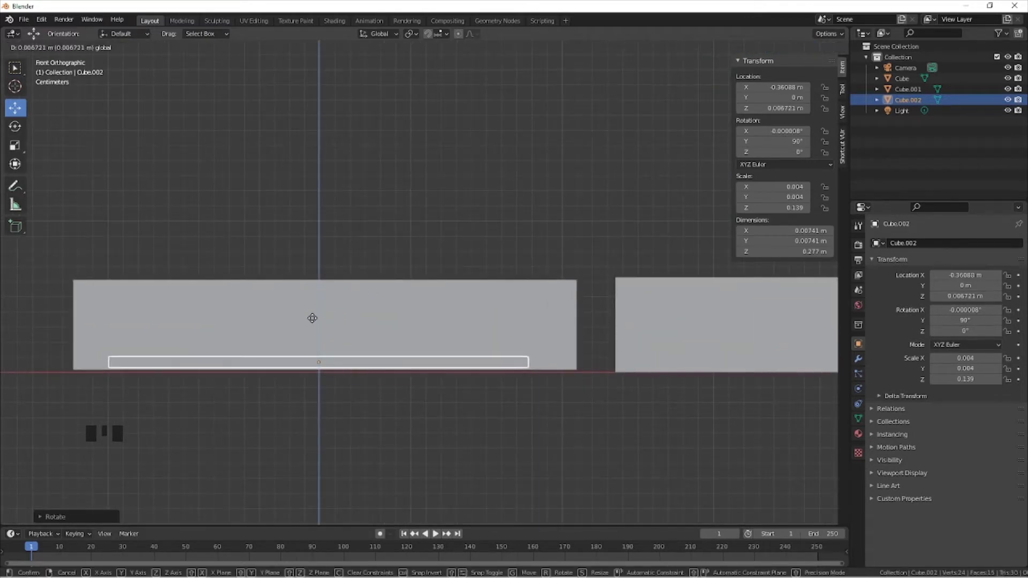
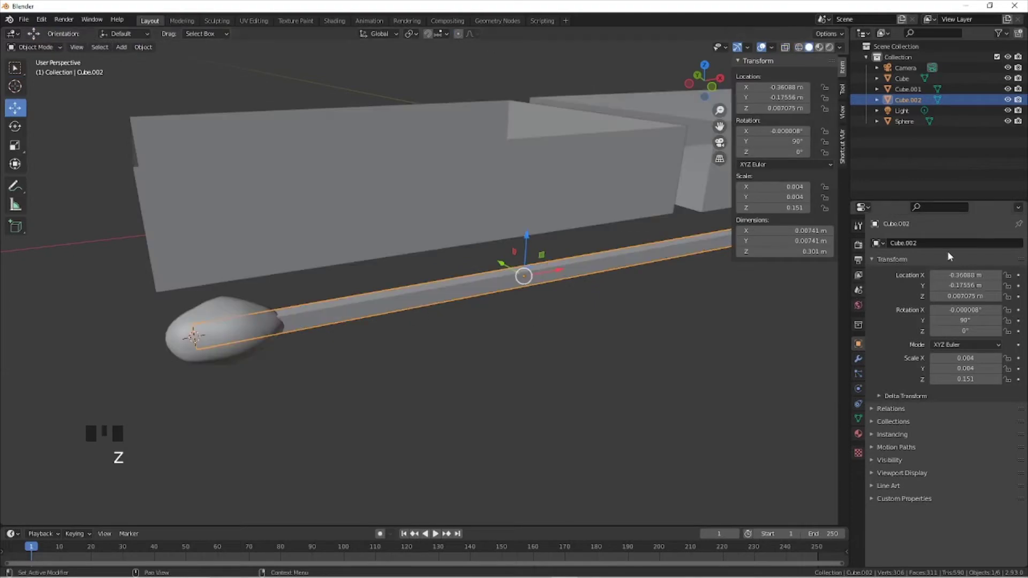
- Add a Subdivision Surface modifier to the matchstick to round it off
left_click(862, 359)
left_click_drag(929, 249, 545, 361)
left_click_drag(587, 301, 550, 303)
left_click_drag(550, 303, 636, 317)
left_click_drag(636, 317, 530, 279)
scroll("up", 3)
scroll("down", 3)
left_click_drag(563, 329, 408, 202)
- Add edge loops near both ends of the stick so its tips keep their shape
key("Tab")
key("ctrl+r")
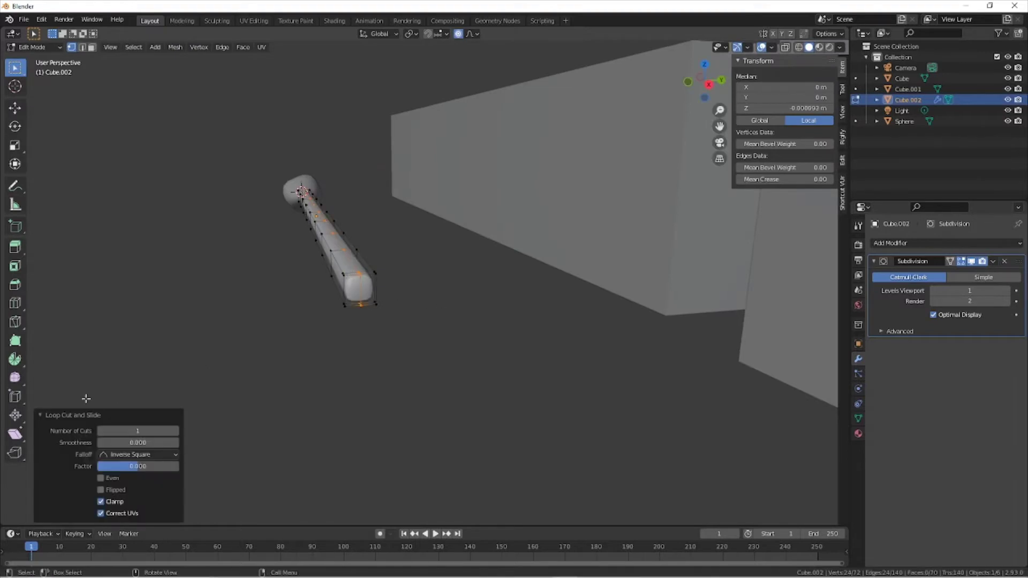
left_click(43, 418)
key("ctrl+b")
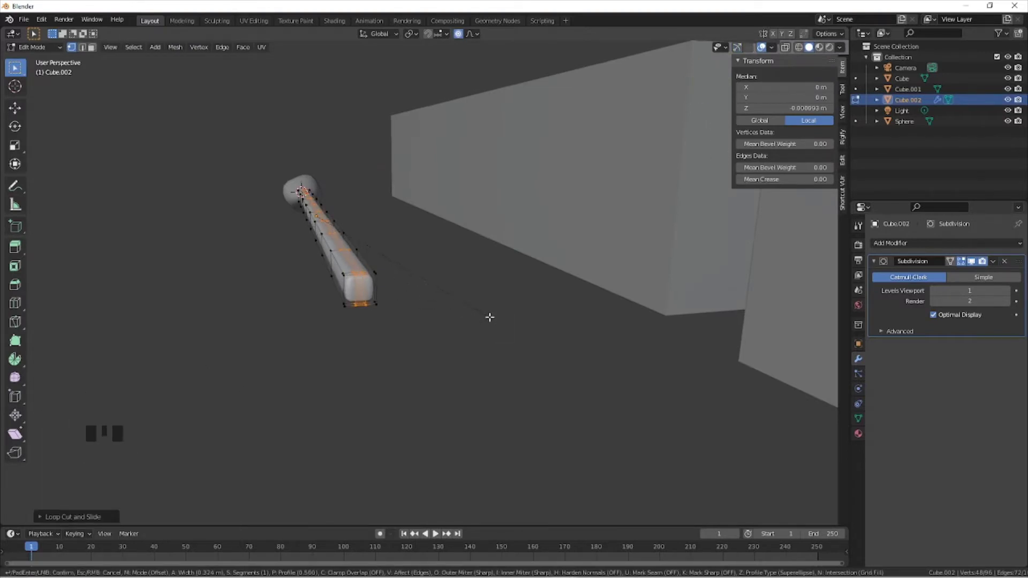
key("ctrl+r")
key("ctrl+b")
key("Tab")
- Select the outer sleeve box in the viewport
left_click_drag(318, 250, 429, 242)
scroll("down", 3)
left_click_drag(358, 266, 369, 258)
scroll("up", 3)
middle_click(346, 242)
scroll("up", 3)
left_click_drag(334, 289, 295, 246)
key("alt+a")
middle_click(236, 216)
scroll("up", 3)
left_click(203, 195)
left_click_drag(254, 170, 411, 201)
left_click(410, 200)
- Give the sleeve a Solidify modifier with offset -1 and increase its wall thickness
left_click_drag(924, 246, 473, 215)
left_click_drag(425, 202, 712, 292)
scroll("up", 3)
left_click(1012, 294)
left_click_drag(931, 243, 998, 301)
left_click(1007, 292)
middle_click(538, 251)
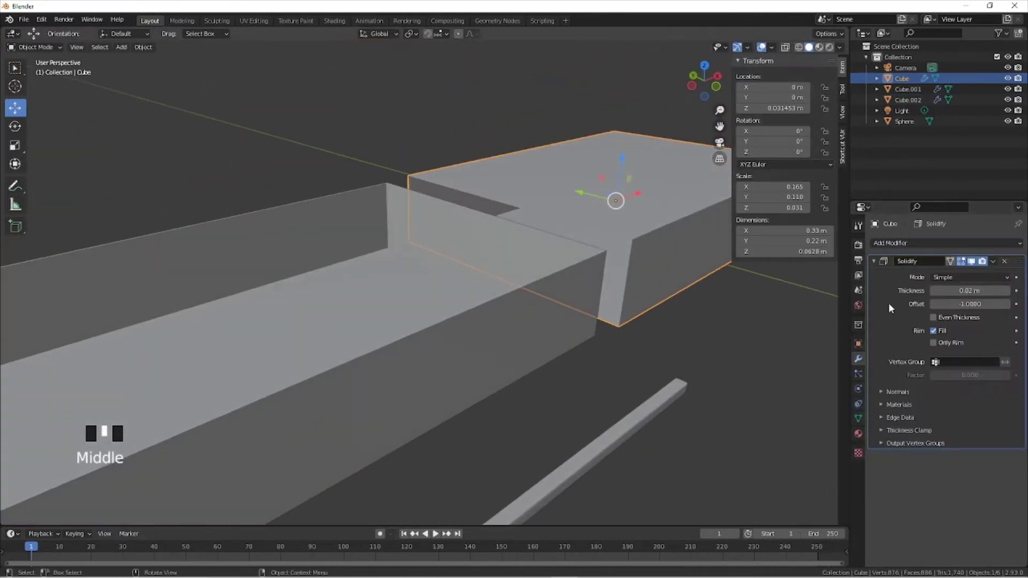
- In Edit Mode, loop-cut the sleeve lengthwise and around so its faces form a grid
left_click(879, 263)
scroll("down", 3)
left_click_drag(550, 256, 525, 270)
key("Tab")
key("ctrl+r")
key("ctrl+r")
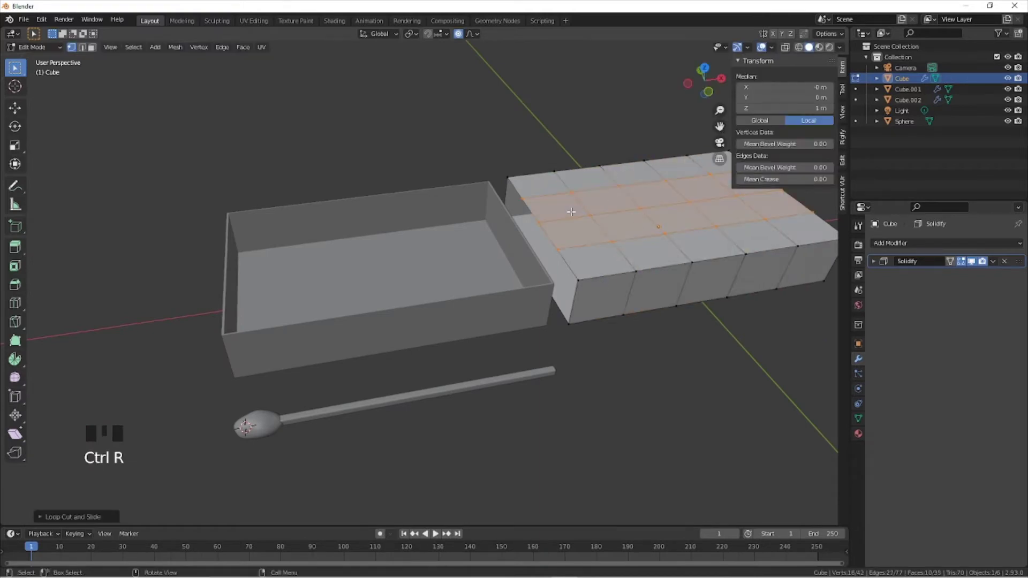
key("alt+a")
key("ctrl+r")
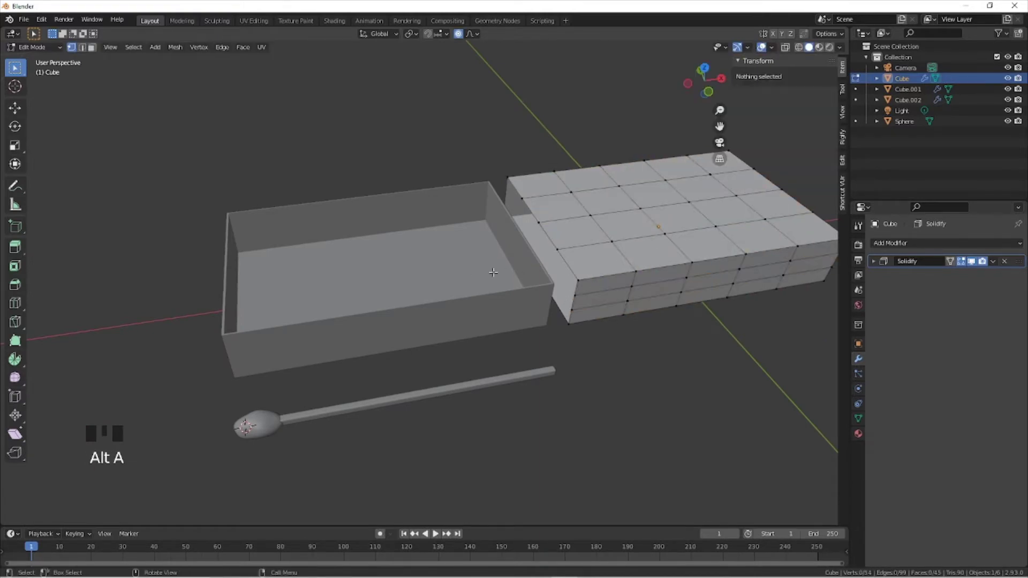
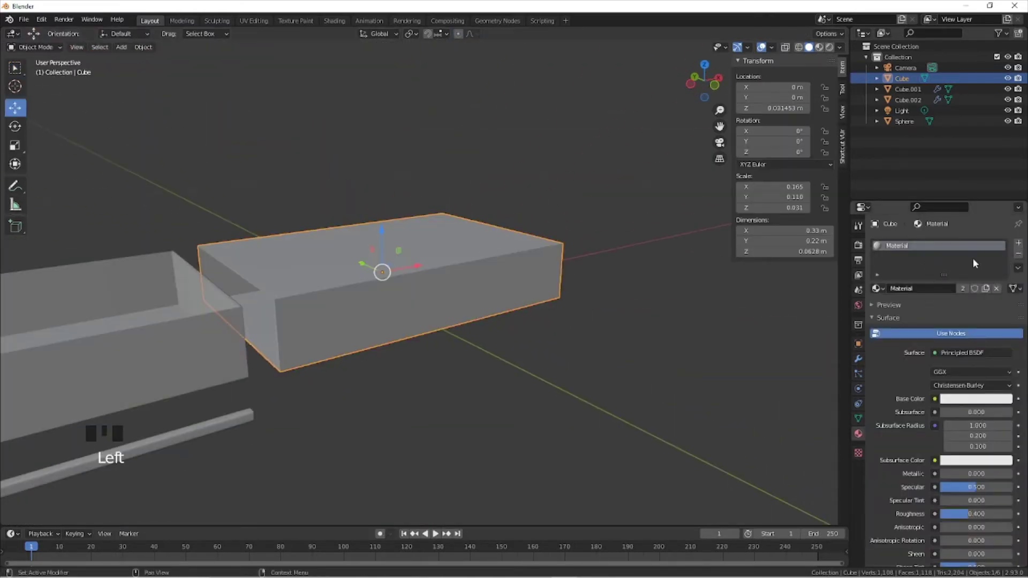
- Add a new material slot on the sleeve and start renaming it FAC_A
left_click_drag(1022, 244, 878, 254)
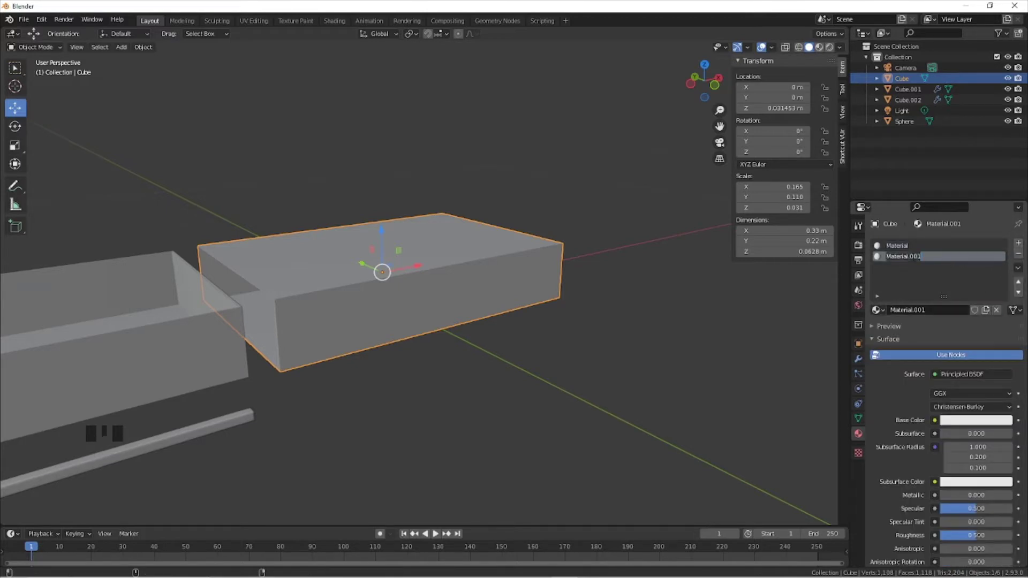
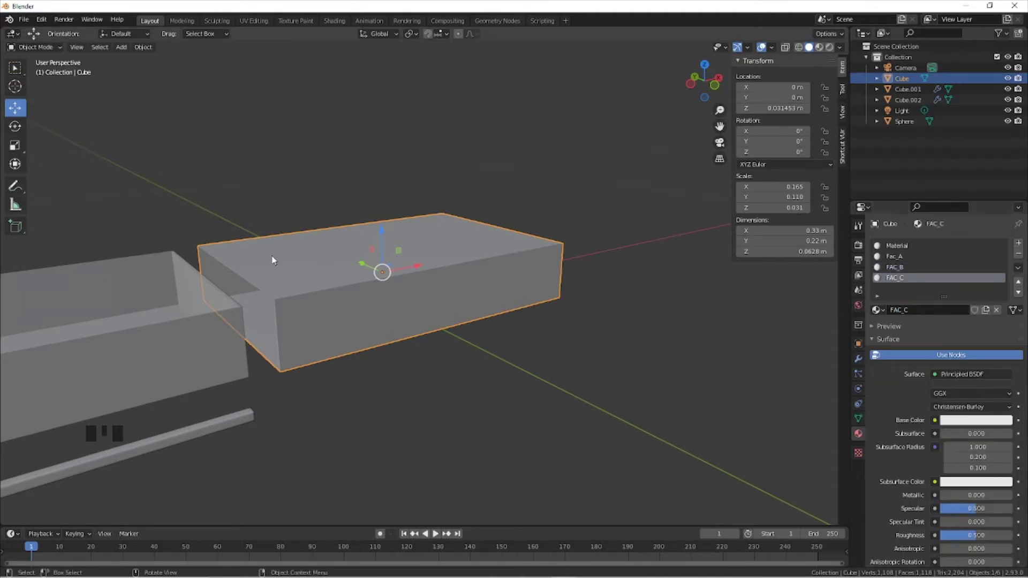
- Make a first attempt at adding the stick cube, undo it and reset the 3D cursor
left_click_drag(271, 277, 419, 204)
scroll("down", 3)
left_click_drag(426, 230, 877, 275)
scroll("up", 3)
left_click_drag(913, 248, 913, 248)
left_click(833, 57)
left_click_drag(542, 224, 523, 192)
key("shift+a")
key("s")
scroll("down", 3)
key("KP_1")
scroll("up", 3)
key("ctrl+z")
key("ctrl+z")
key("shift+s")
- Add a cube, scale it into a thin matchstick, position it and align the camera to view
key("shift+a")
scroll("down", 3)
left_click_drag(440, 259, 504, 319)
scroll("up", 3)
key("s")
key("g")
key("s")
scroll("down", 3)
left_click_drag(487, 268, 494, 291)
key("ctrl+alt+KP_0")
scroll("up", 3)
- Create the match head piece and darken its material colour in Material Properties
left_click(846, 112)
left_click_drag(438, 267, 779, 179)
key("alt+a")
left_click(785, 195)
left_click(588, 214)
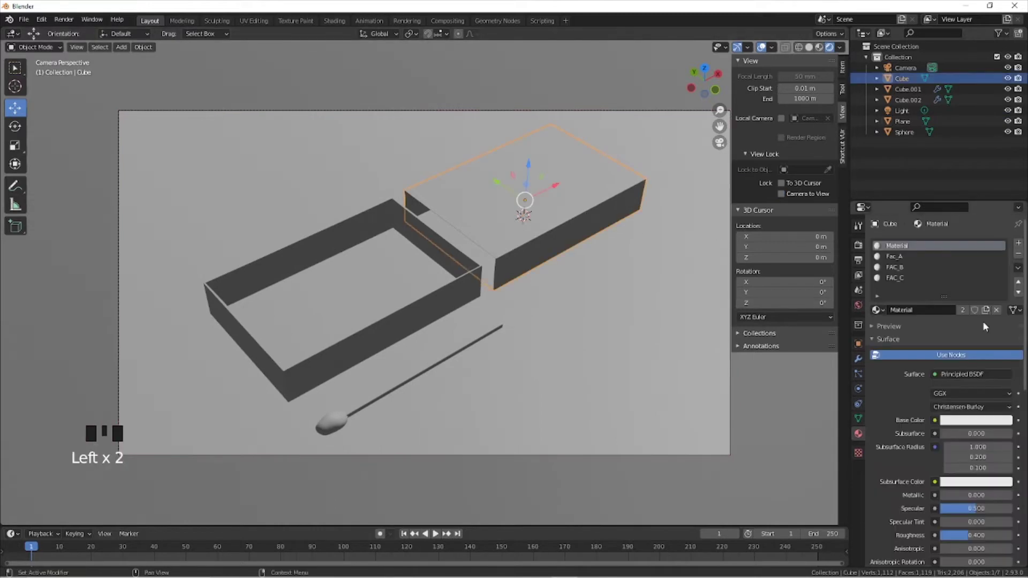
left_click_drag(981, 423, 987, 388)
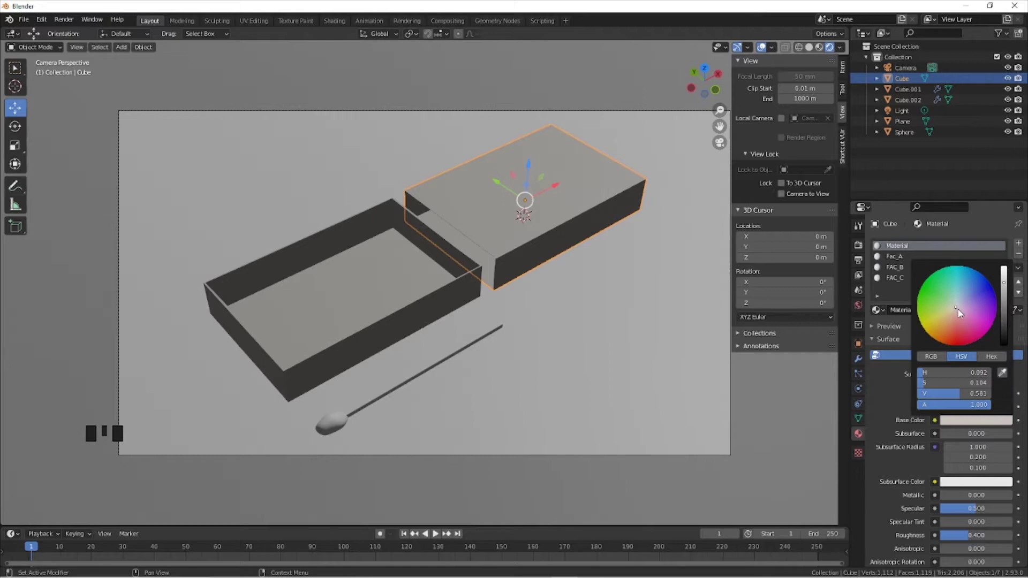
middle_click(878, 243)
scroll("up", 3)
left_click_drag(592, 236, 539, 237)
scroll("up", 3)
- In Edit Mode, select linked drawer faces with L and assign the Fac_A, FAC_B and FAC_C slots
key("Tab")
key("alt+a")
left_click(878, 243)
key("l")
left_click(903, 261)
left_click(877, 254)
key("alt+a")
left_click(901, 270)
middle_click(878, 264)
key("alt+a")
key("l")
left_click_drag(588, 217, 914, 317)
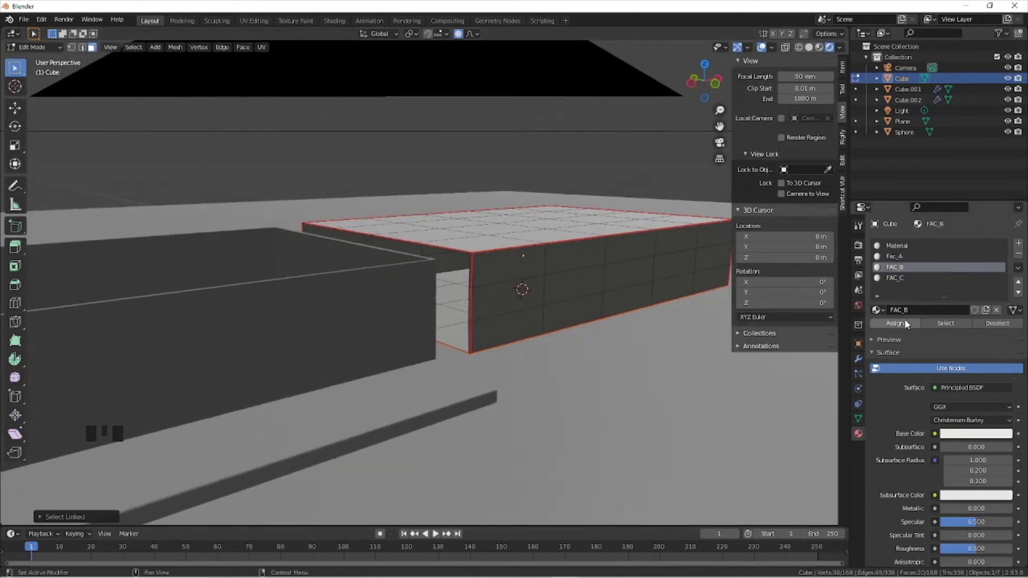
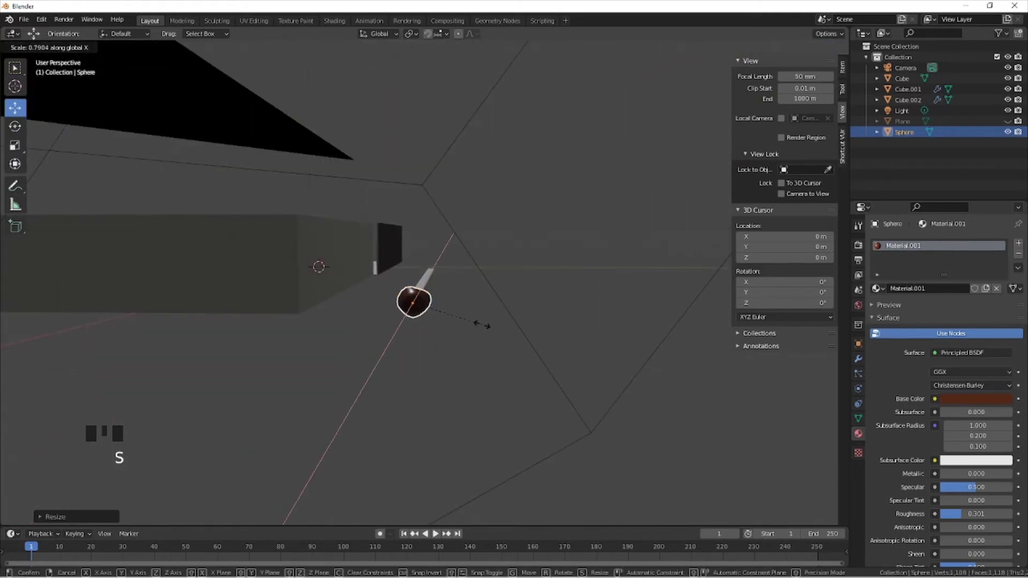
- Orbit the view to look along the match before shaping its head
left_click_drag(489, 355, 389, 356)
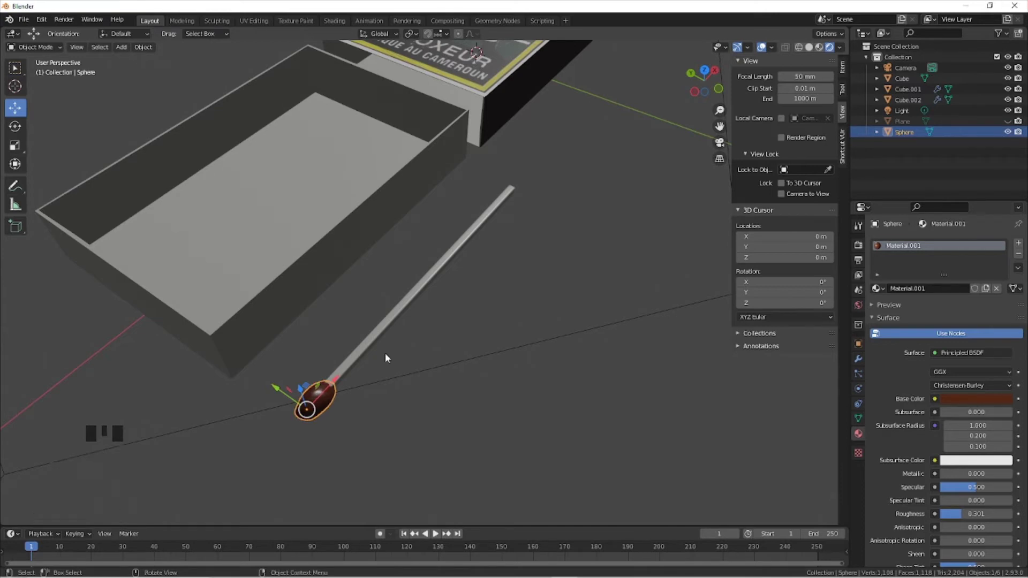
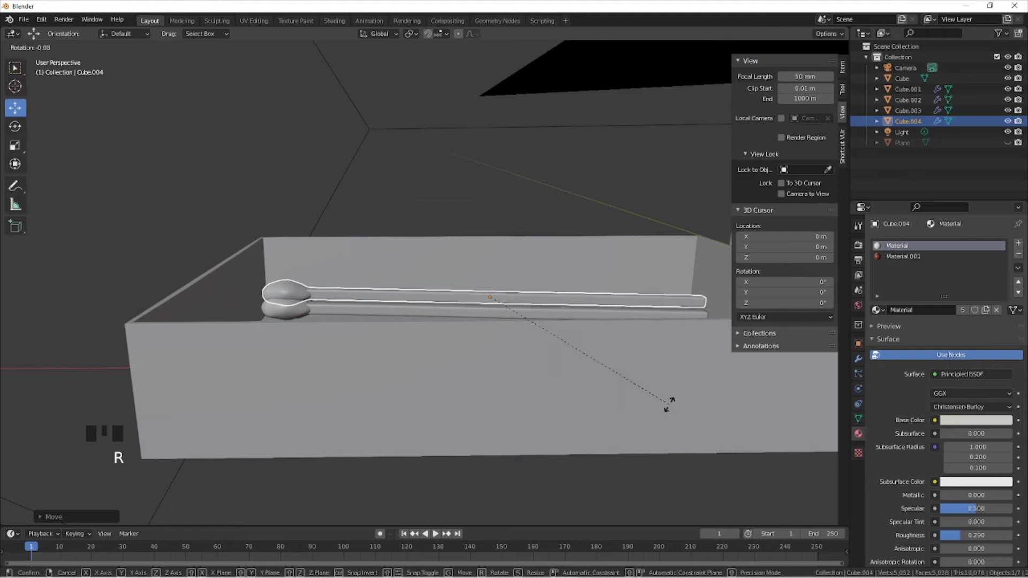
- Tilt the match slightly about the Y axis and select all the matches in the drawer
left_click(494, 255)
key("r")
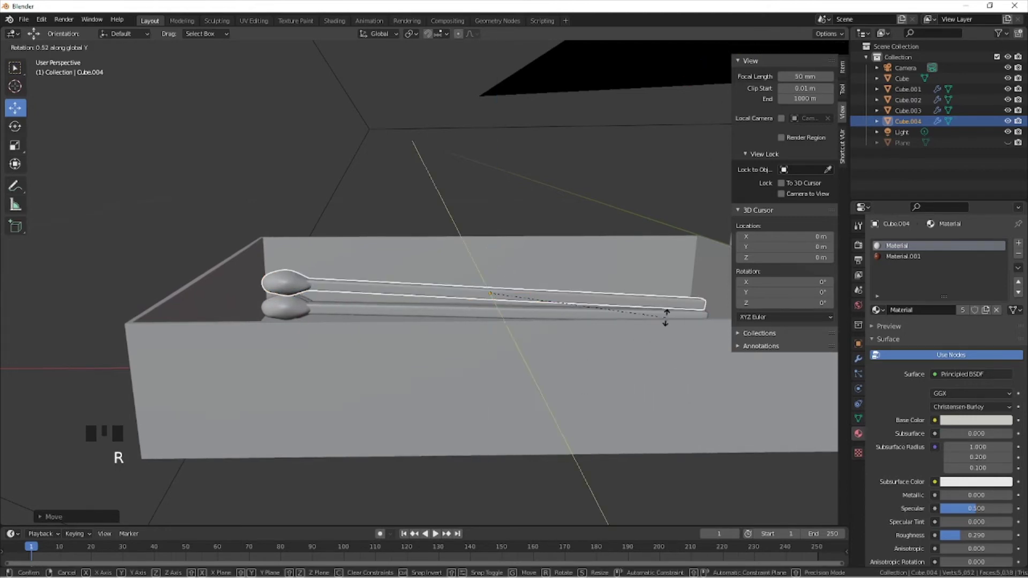
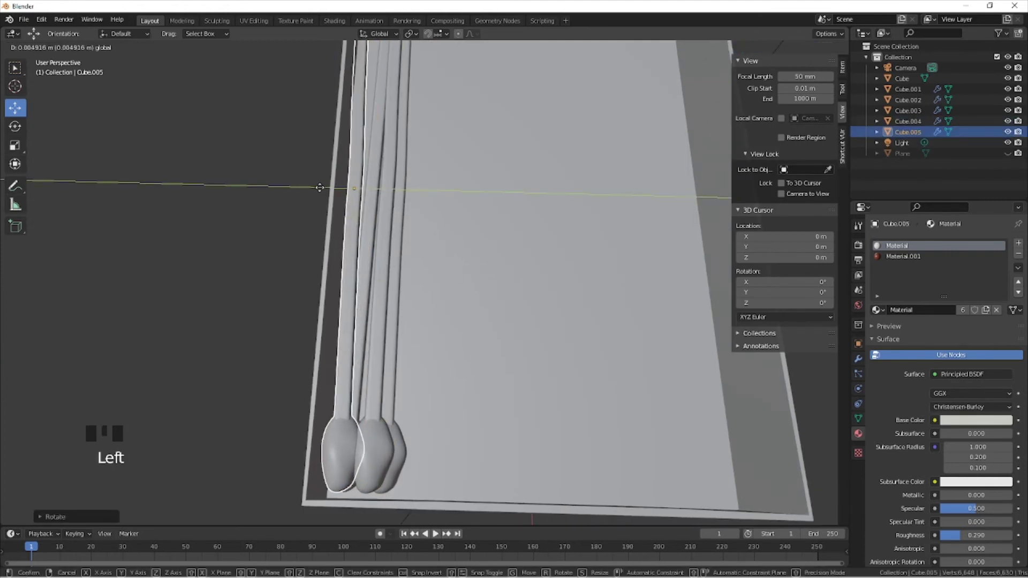
key("alt+a")
scroll("down", 3)
left_click(390, 292)
left_click(389, 289)
left_click(377, 293)
- Join the matches into one object with Ctrl+J, nudge it, then undo the stray move
key("ctrl+j")
left_click_drag(443, 322, 493, 301)
key("g")
left_click_drag(490, 300, 838, 276)
left_click_drag(837, 275, 512, 262)
key("ctrl+z")
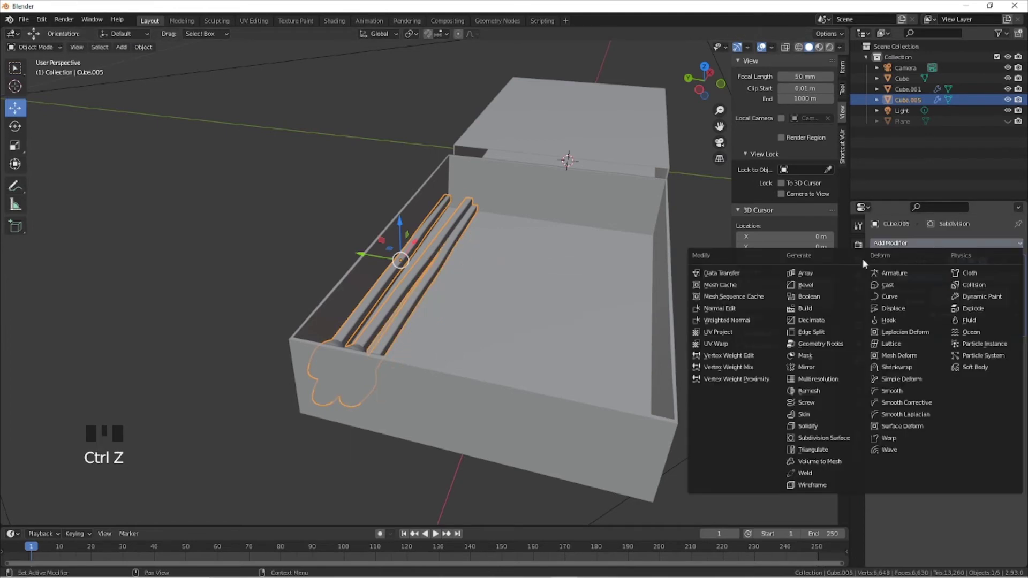
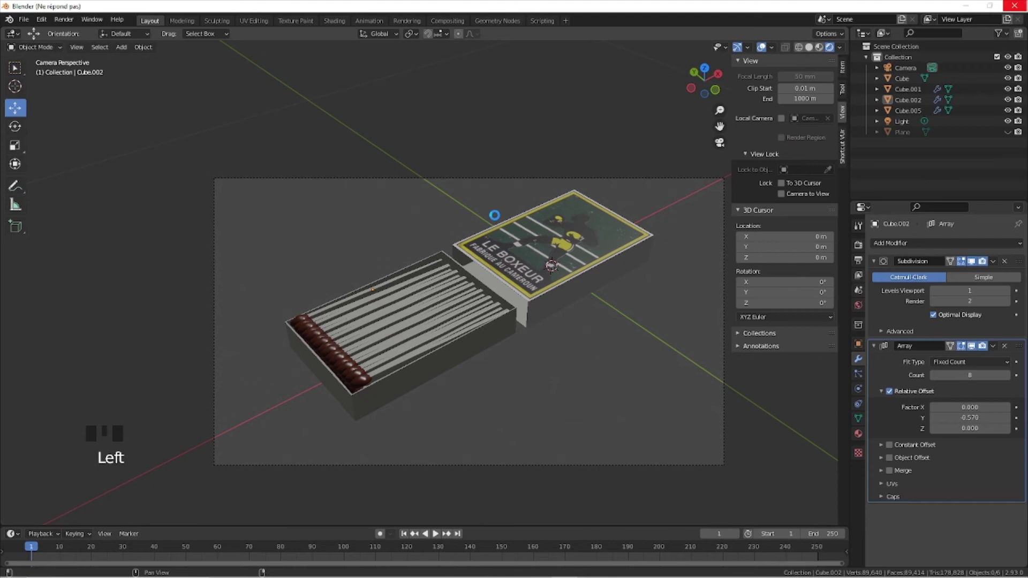
- Adjust the matches' array count and offset while checking them in camera view
left_click_drag(497, 217, 534, 186)
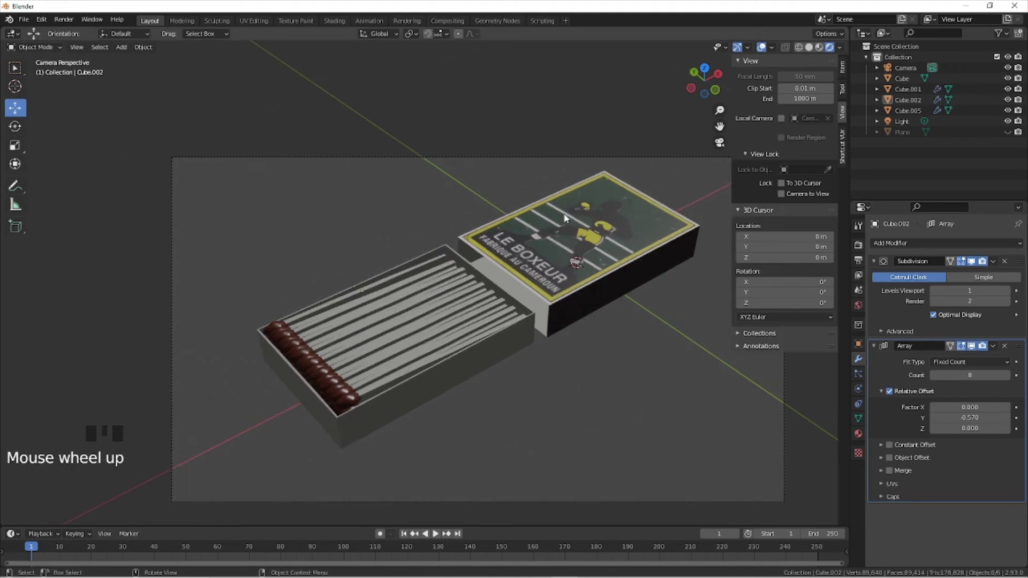
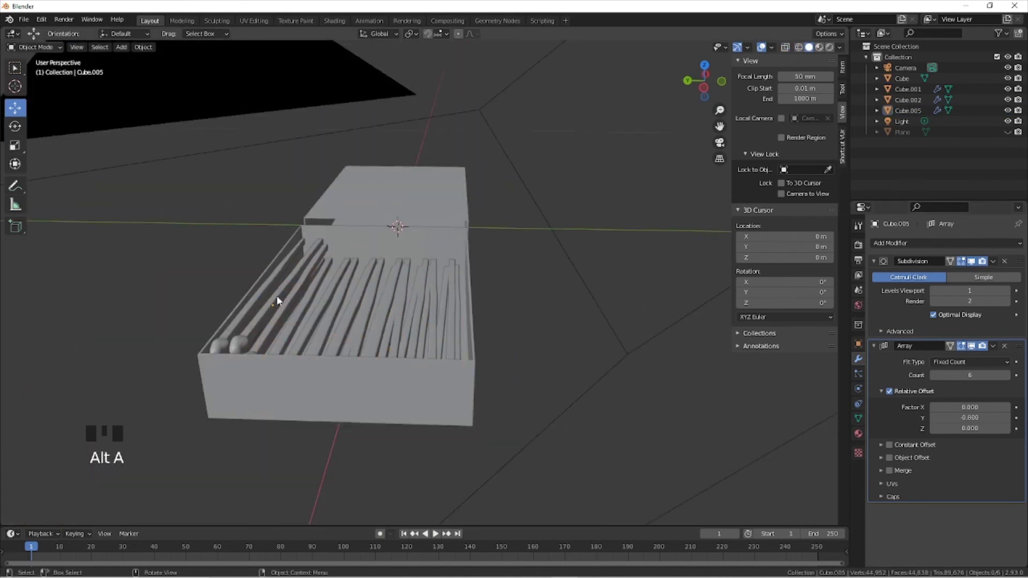
left_click(978, 350)
left_click_drag(433, 264, 525, 284)
scroll("up", 3)
left_click_drag(464, 243, 452, 238)
key("KP_0")
scroll("down", 3)
left_click_drag(587, 279, 426, 270)
scroll("up", 3)
scroll("down", 3)
middle_click(486, 269)
scroll("up", 3)
- Delete the default light from the scene and return to camera view ready to add a new one
key("alt+a")
left_click(830, 53)
scroll("down", 3)
left_click_drag(530, 180, 563, 157)
left_click(553, 75)
scroll("down", 3)
key("Delete")
key("KP_0")
scroll("up", 3)
key("shift+s")
key("shift+a")
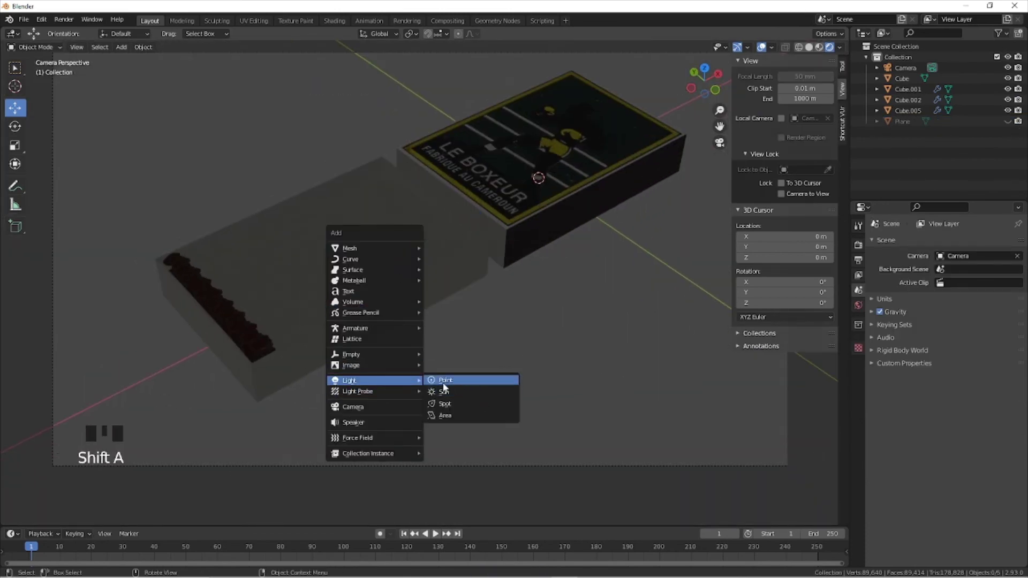
- Add a spot light above the matchbox, check it in camera view, then delete it
scroll("down", 3)
left_click(471, 209)
scroll("up", 3)
scroll("down", 3)
left_click_drag(490, 322, 510, 290)
key("KP_0")
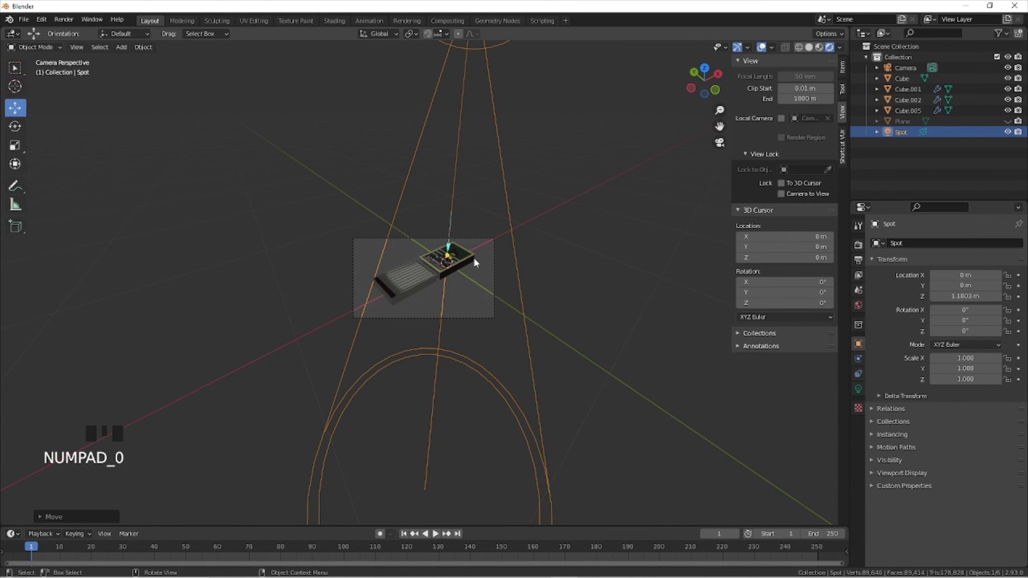
key("Delete")
scroll("up", 3)
- Add an area light, duplicate it with Shift+D and rotate the copy to shine in from the side
key("shift+a")
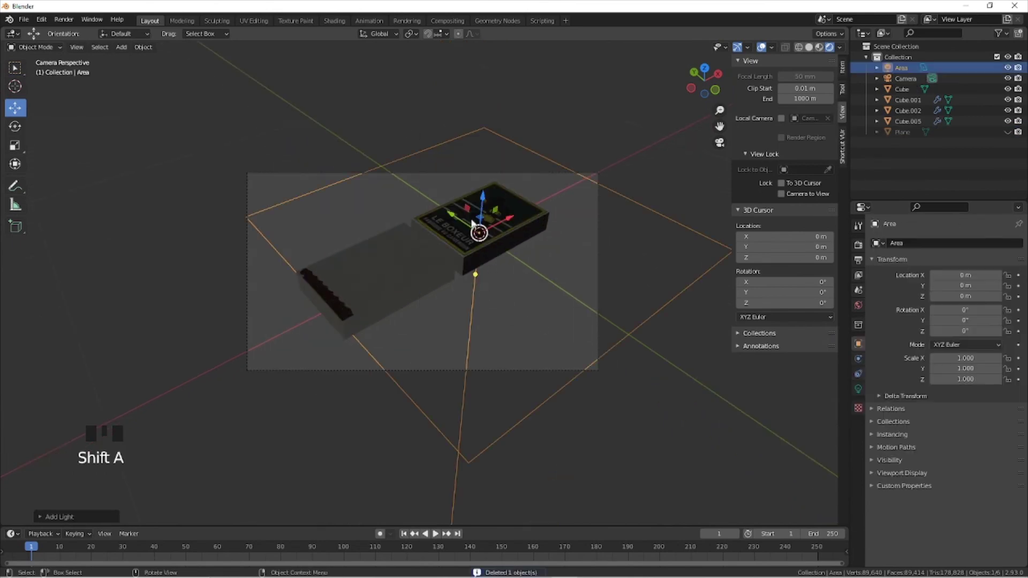
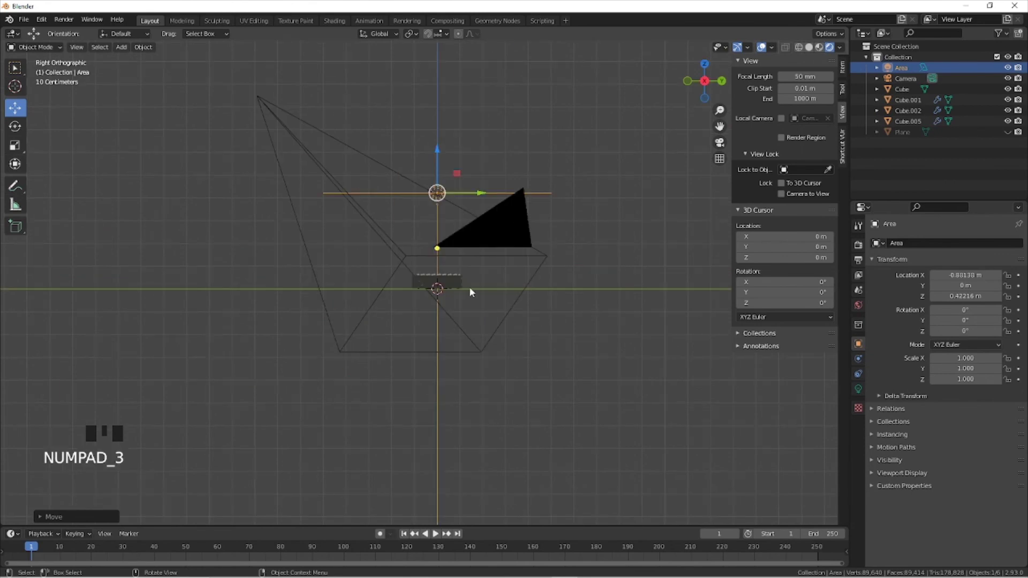
key("r")
left_click(481, 199)
key("shift+d")
key("r")
key("g")
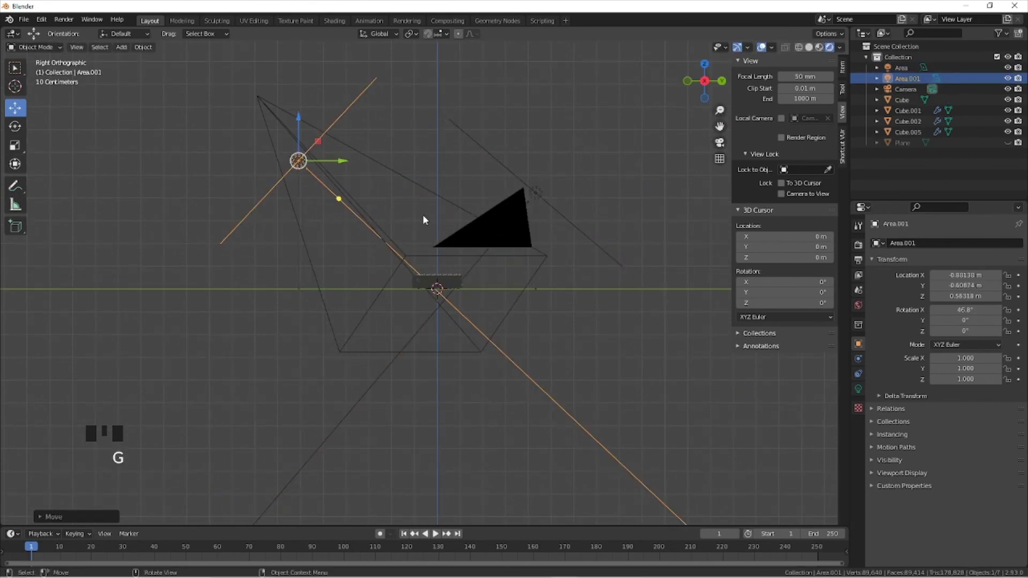
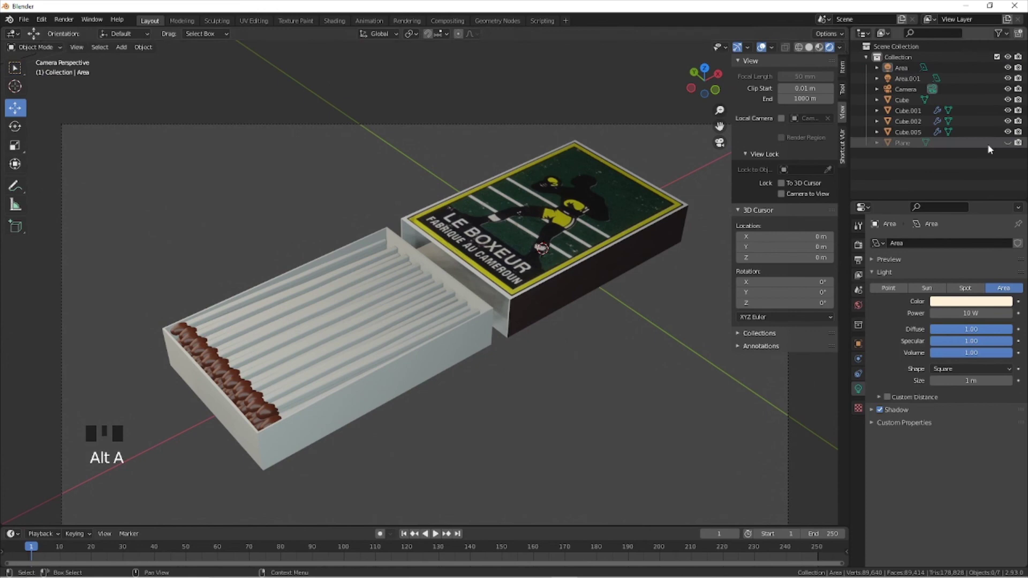
- Select the ground plane and enter Edit Mode to subdivide it
left_click(1010, 142)
key("Tab")
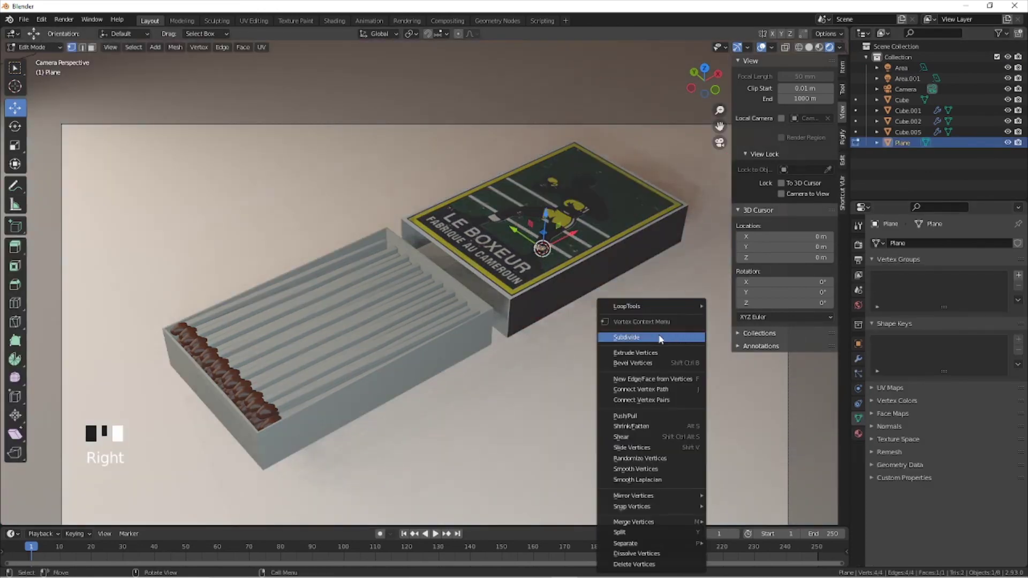
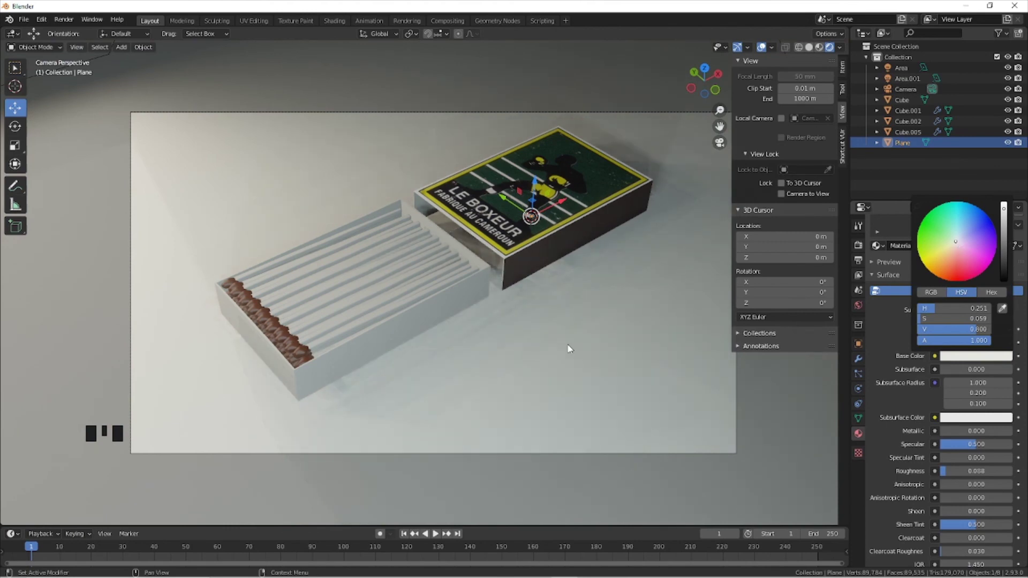
key("alt+a")
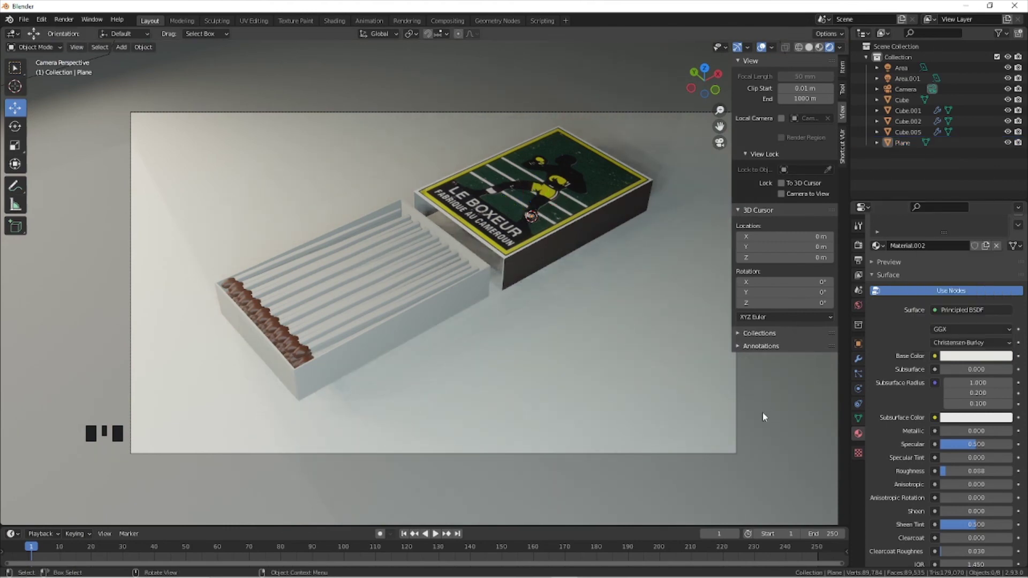